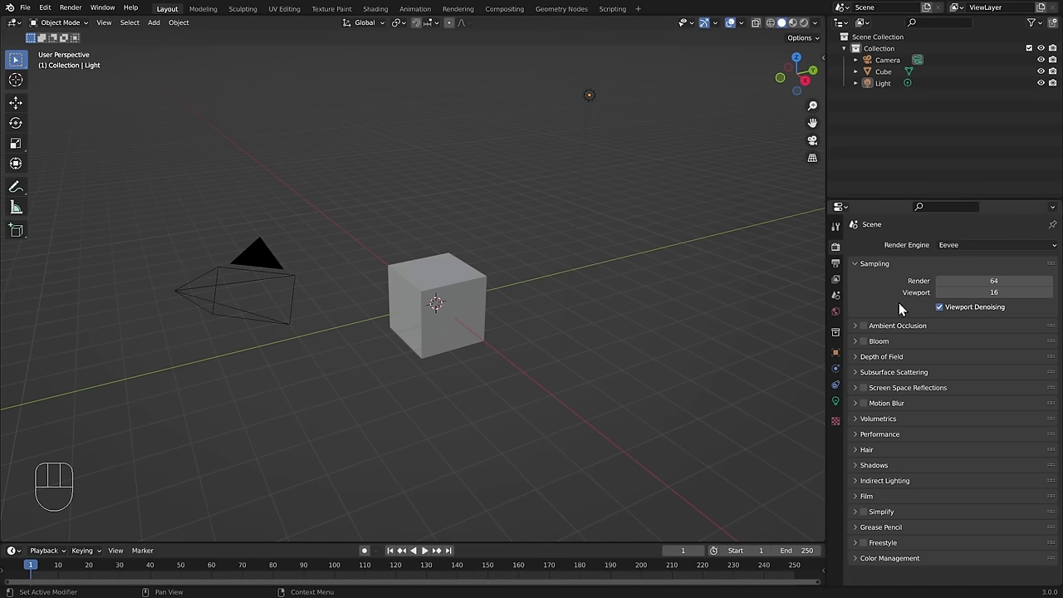
Select the light object in the 3D viewport
left_click(862, 331)
left_click(862, 331)
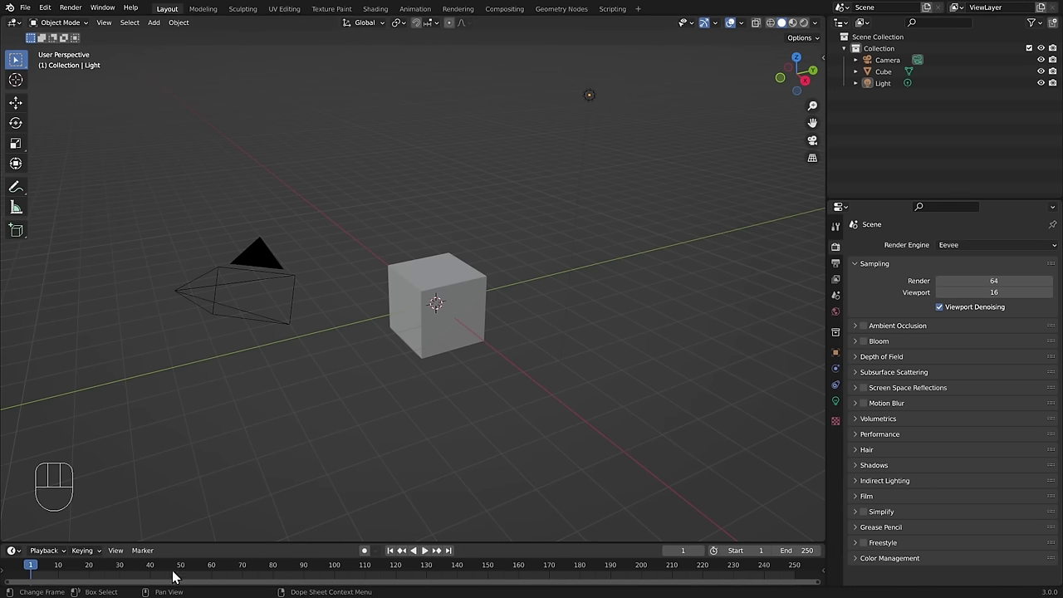
left_click_drag(37, 573, 35, 571)
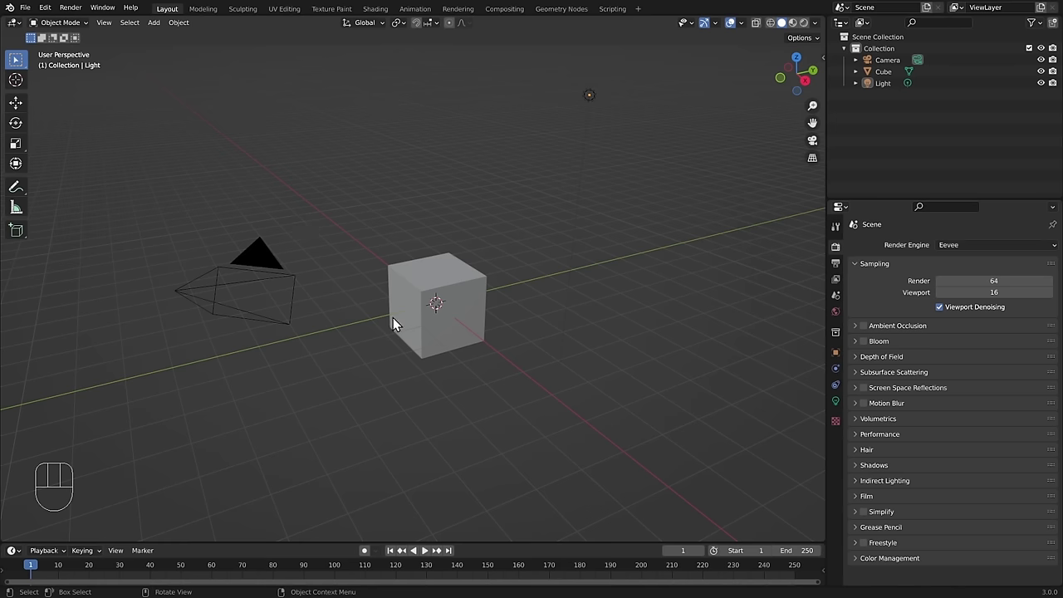
left_click(442, 274)
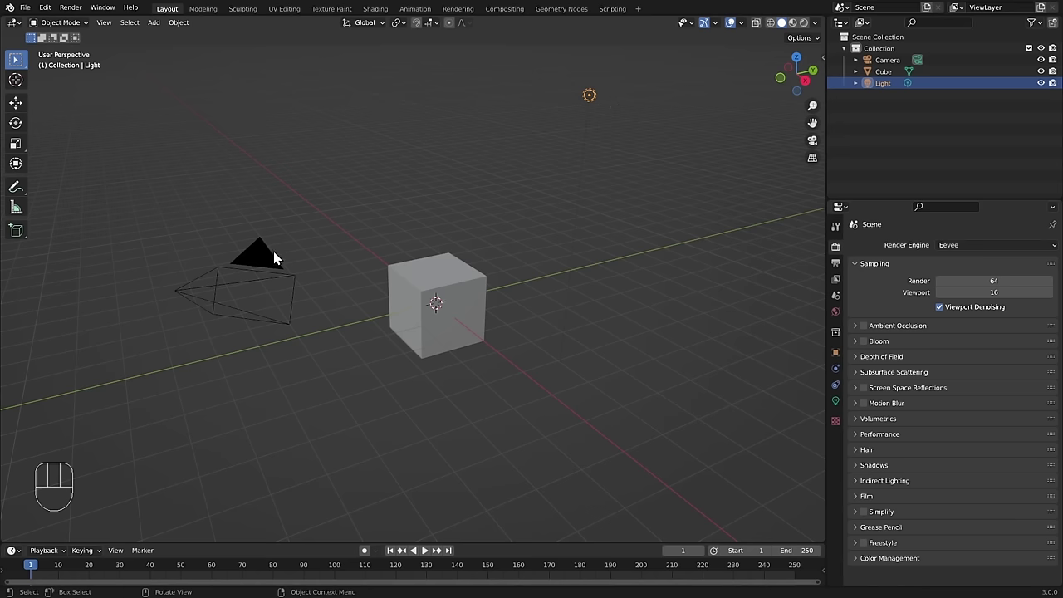
Select the camera object in the 3D viewport
left_click(270, 267)
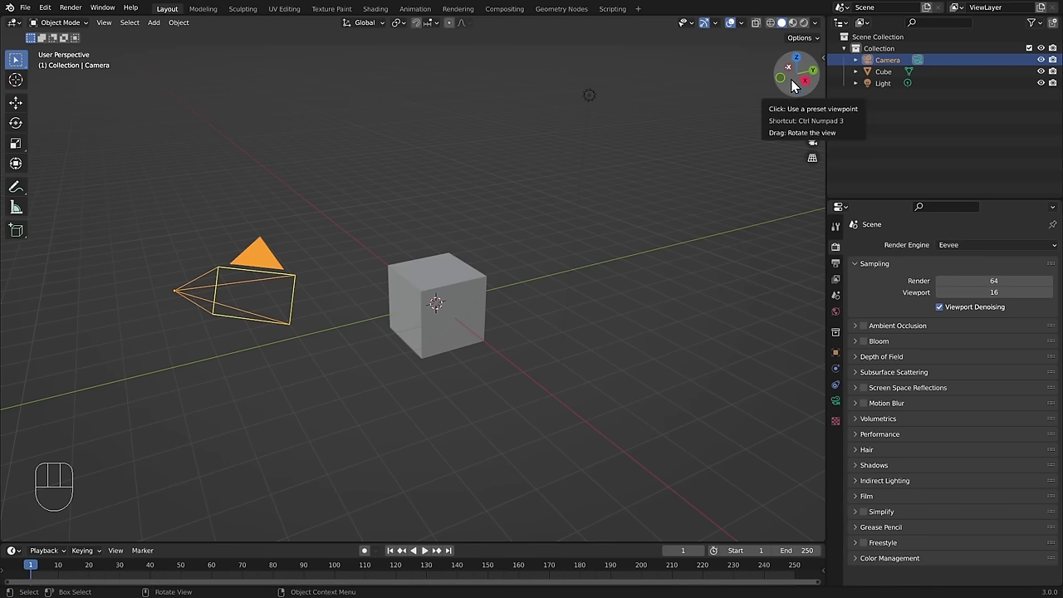
Orbit around the cube, viewing the camera below it and then a higher front-on angle
left_click_drag(793, 89, 565, 274)
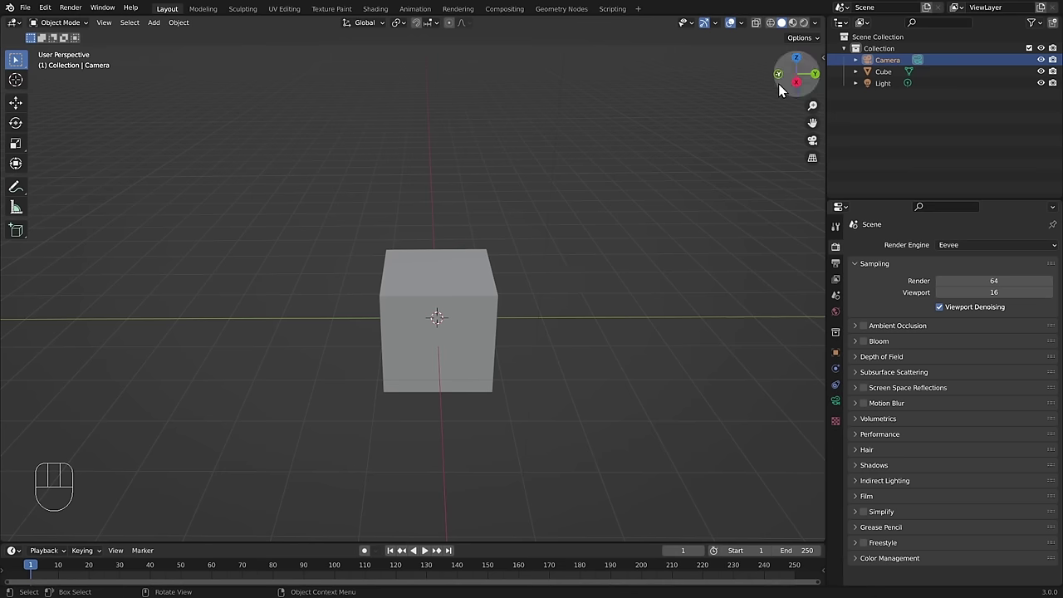
left_click_drag(786, 90, 786, 91)
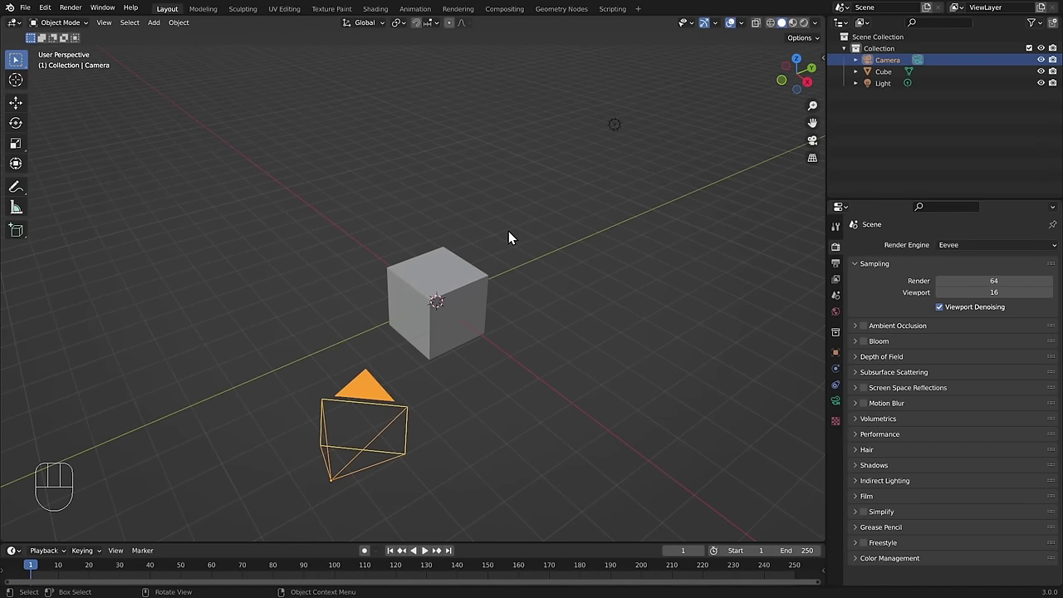
left_click_drag(514, 237, 487, 234)
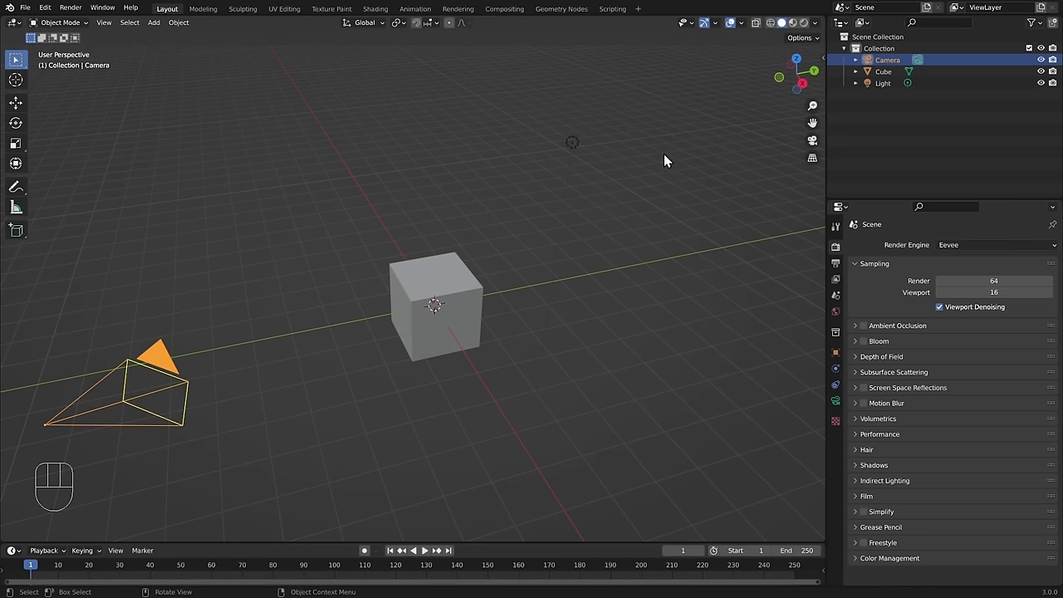
left_click_drag(622, 211, 604, 204)
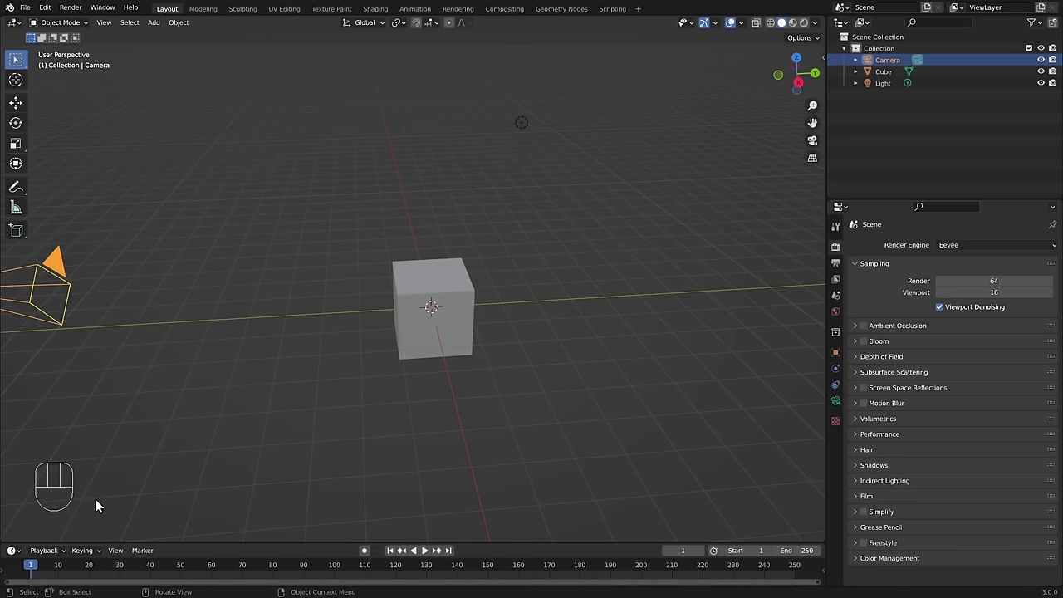
Orbit further with the navigation gizmo and middle mouse toward a front-leaning view
left_click(284, 317)
left_click(270, 334)
left_click_drag(226, 342, 290, 221)
middle_click(293, 222)
middle_click(292, 218)
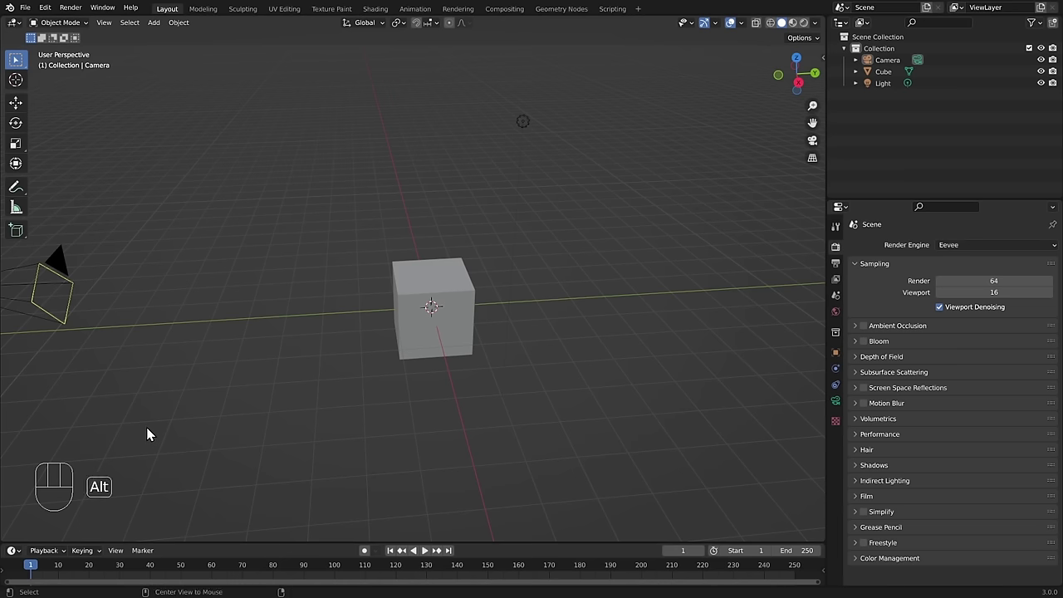
Toggle select-all and deselect-all on the scene objects with A and Alt+A
key("a")
key("q")
key("a")
key("a")
key("alt+a")
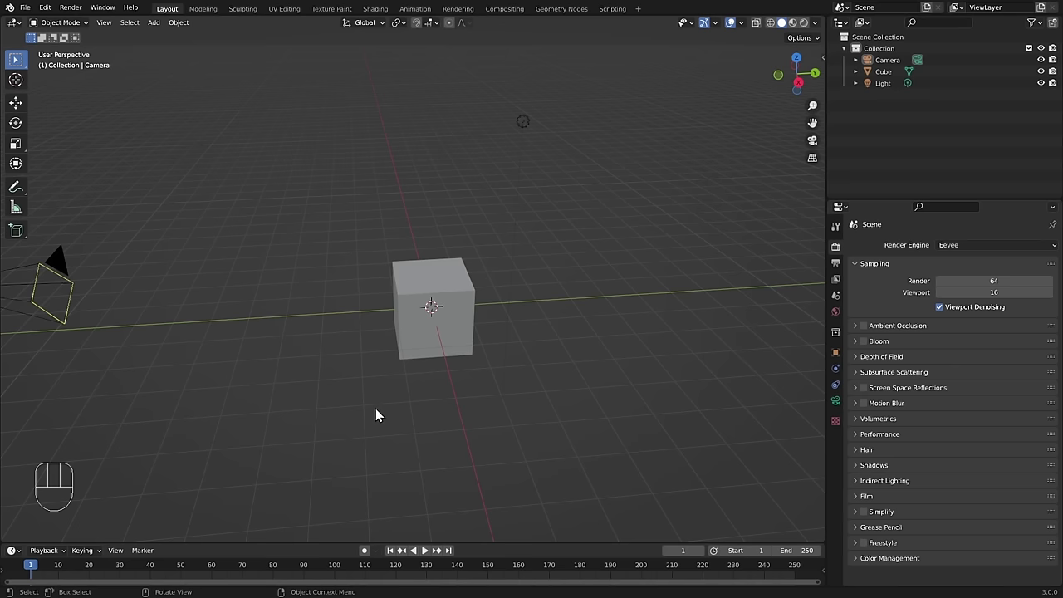
Box-select the cube, camera and light together after returning to the original view angle
left_click_drag(376, 386, 400, 385)
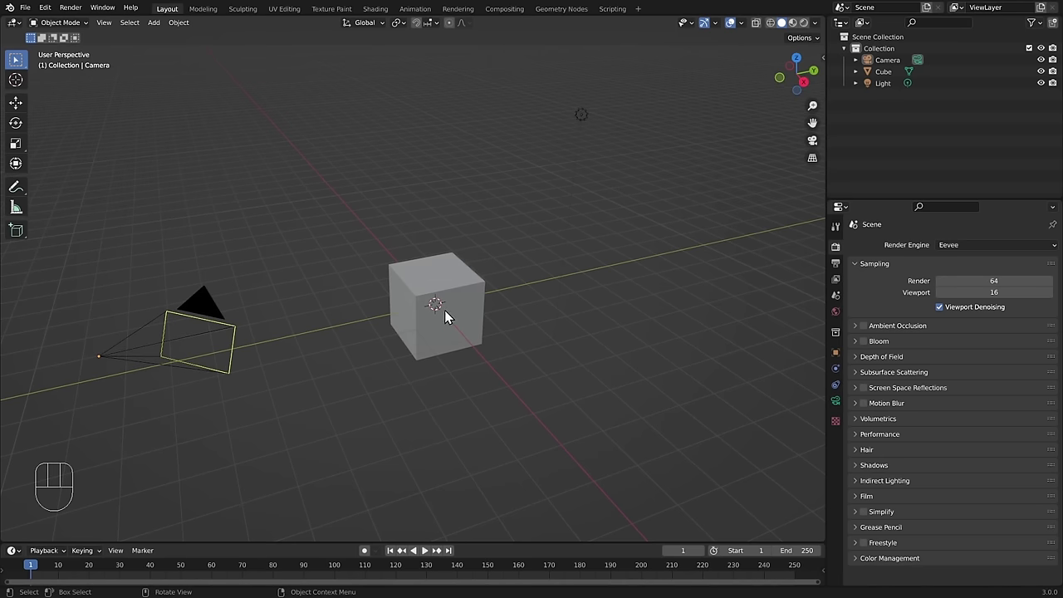
left_click_drag(93, 87, 697, 484)
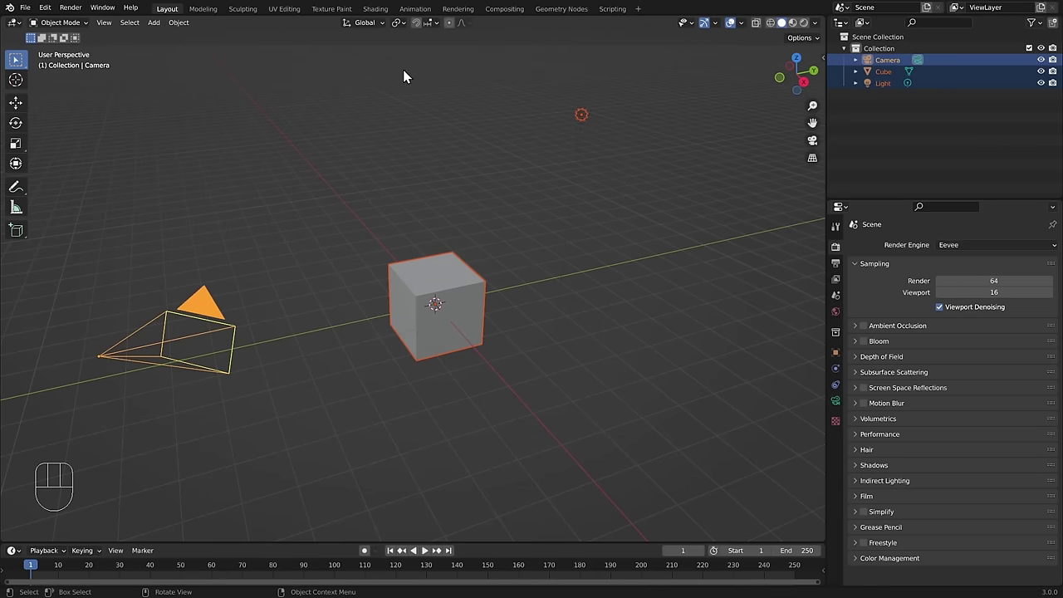
left_click_drag(119, 101, 648, 475)
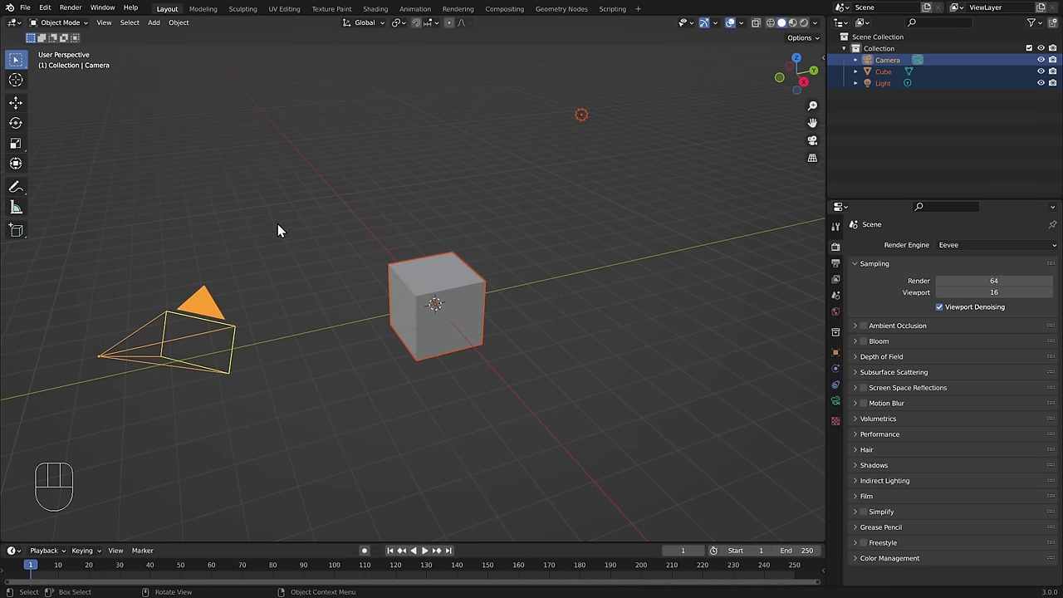
Deselect everything with Alt+A, then reselect all three objects with A
key("a")
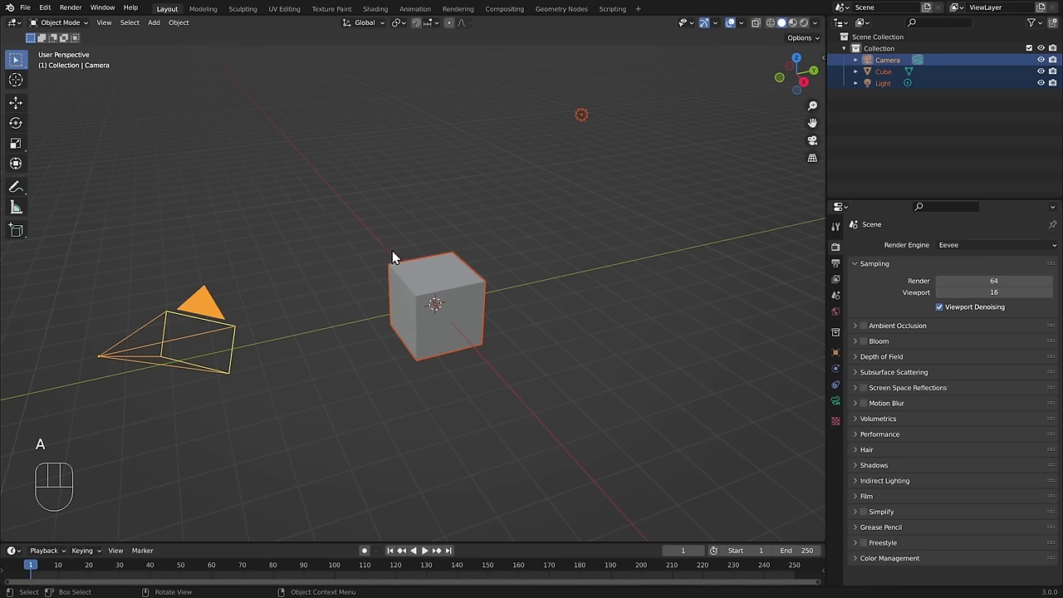
key("alt+a")
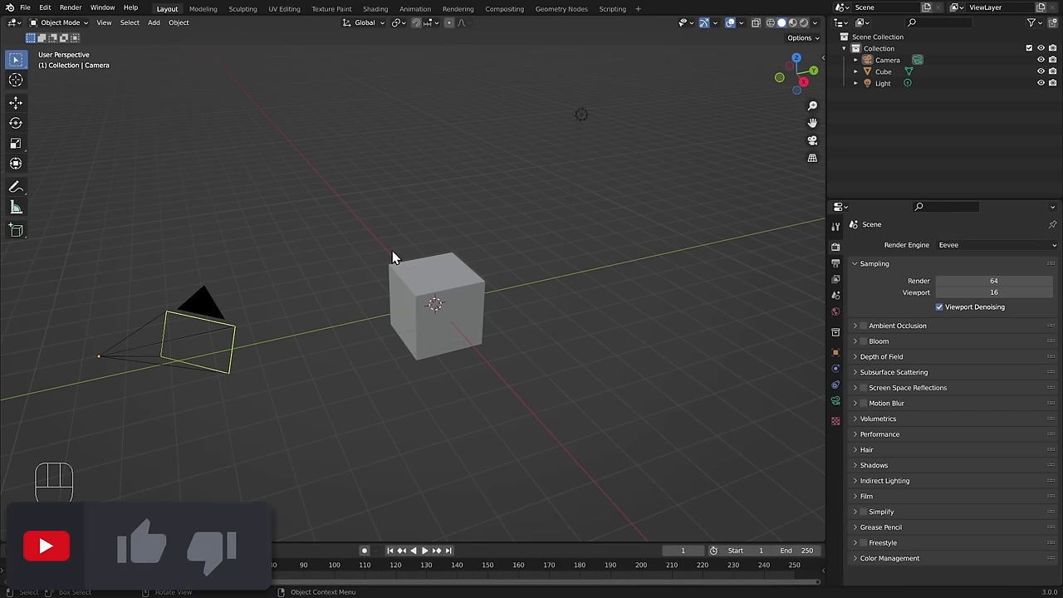
key("a")
key("a")
key("a")
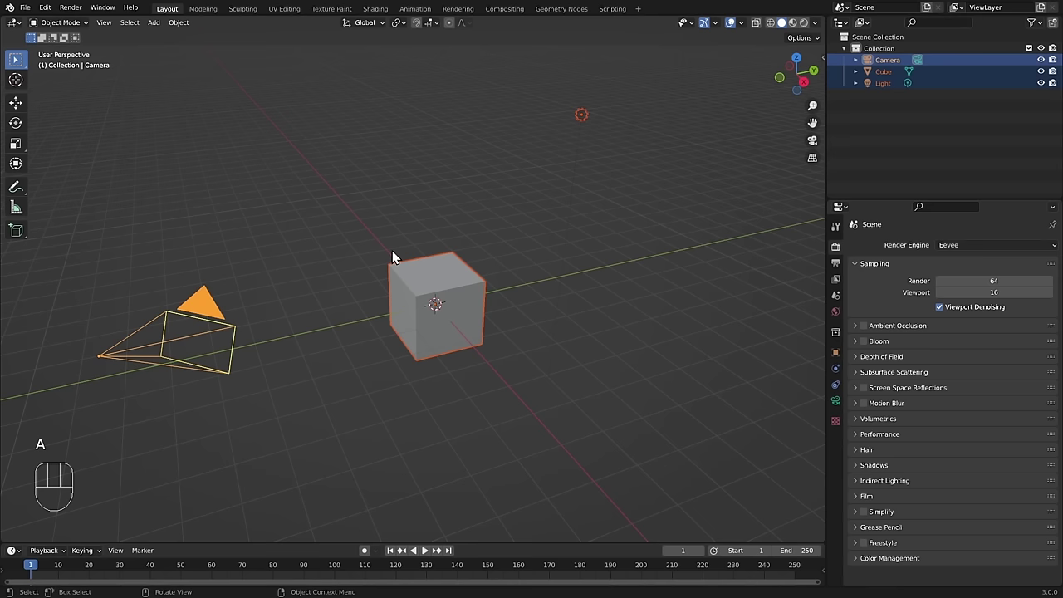
Delete all selected objects with X and Delete, undoing each deletion to restore them
key("x")
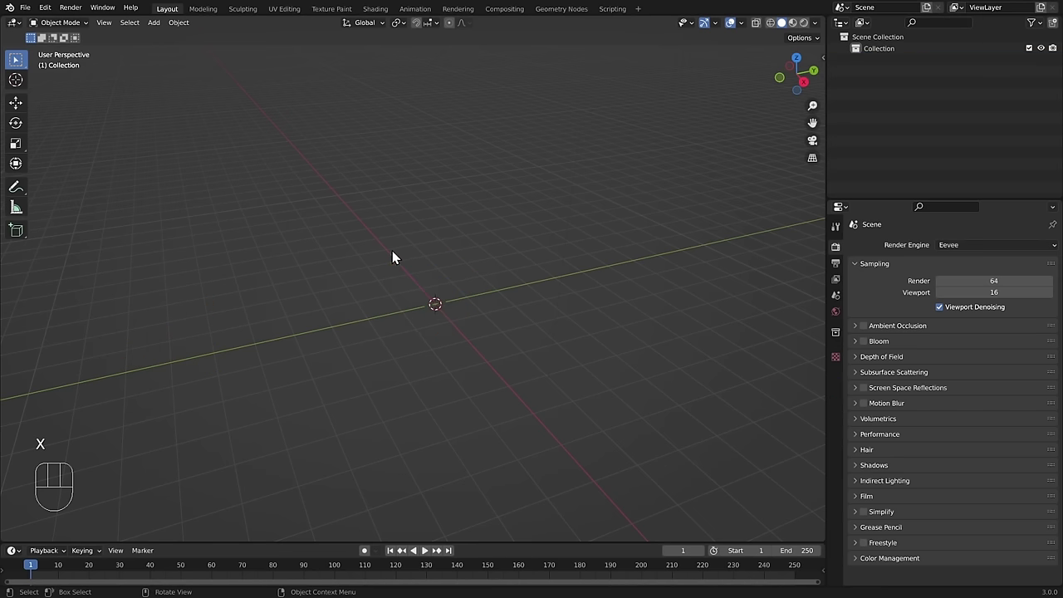
key("ctrl+z")
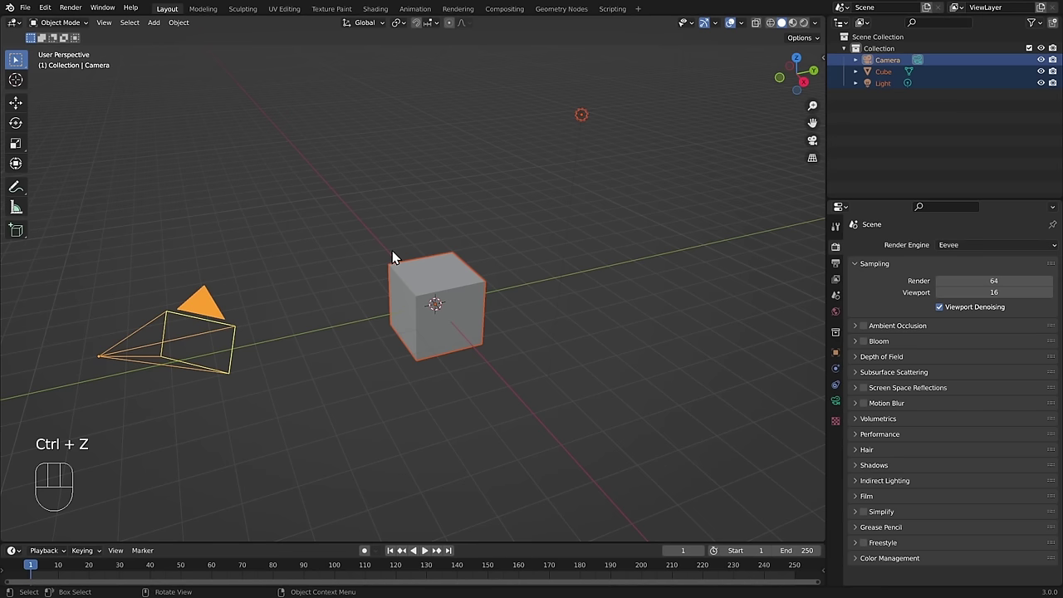
key("Delete")
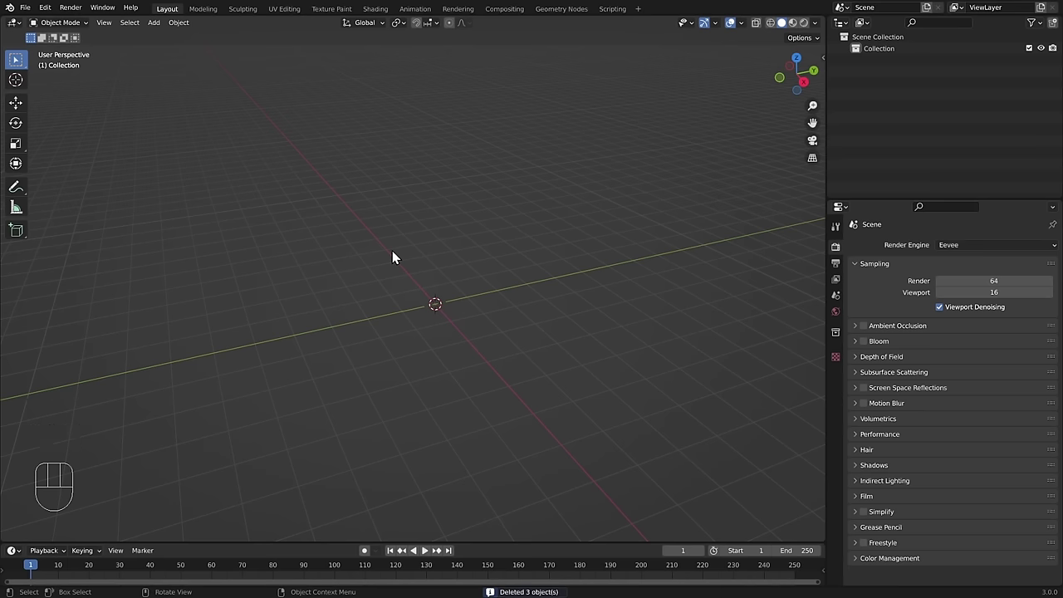
key("ctrl+z")
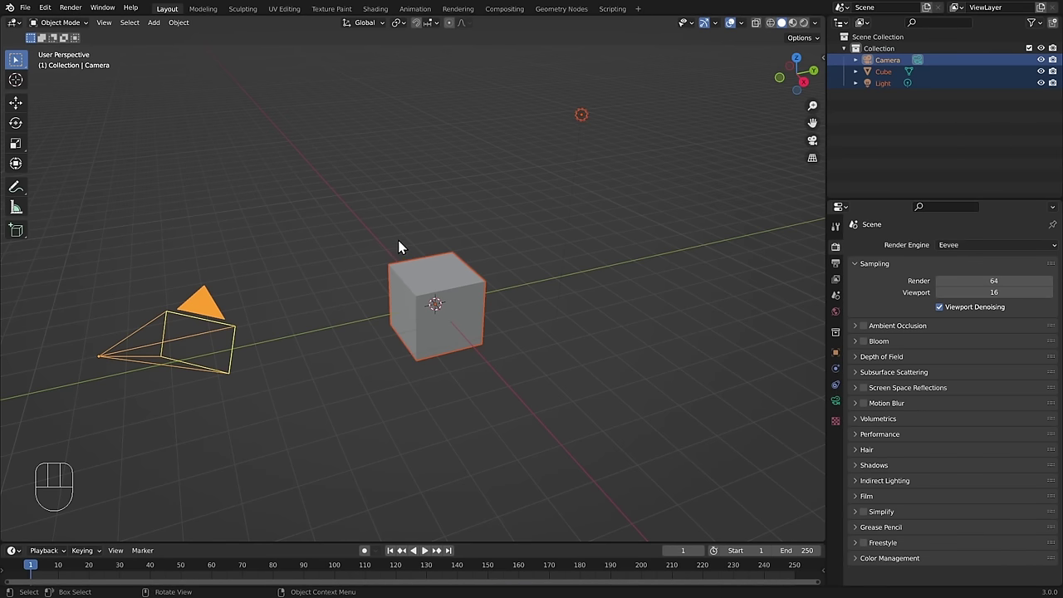
Browse the Add menu's list of object types for the empty scene
left_click_drag(418, 239, 365, 417)
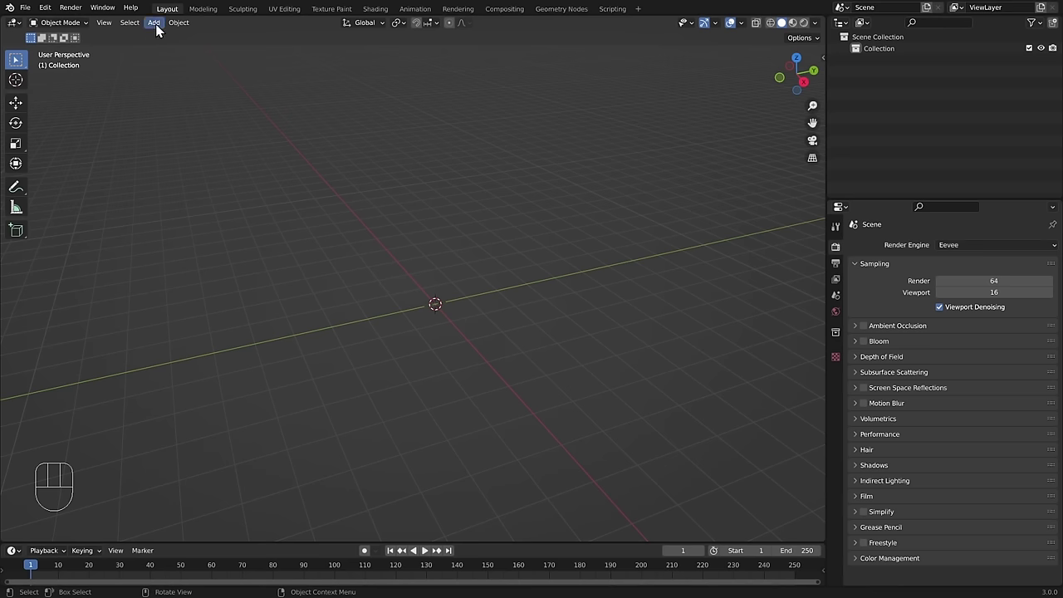
Add the Suzanne monkey mesh at the world origin via Add > Mesh > Monkey
left_click_drag(159, 29, 287, 154)
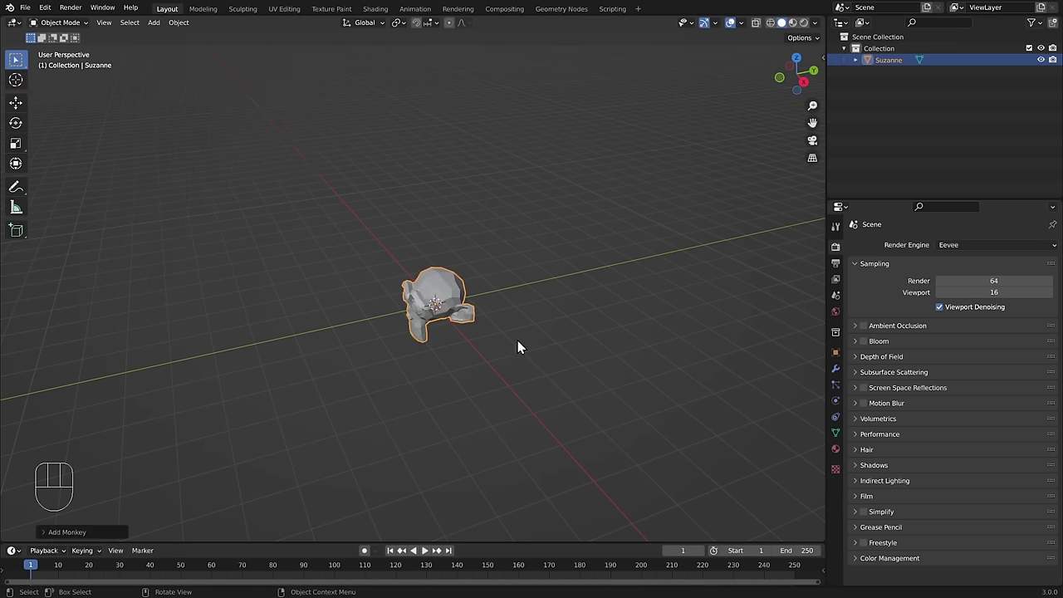
Adjust the view around Suzanne before bringing up the move handles
left_click_drag(401, 372, 536, 355)
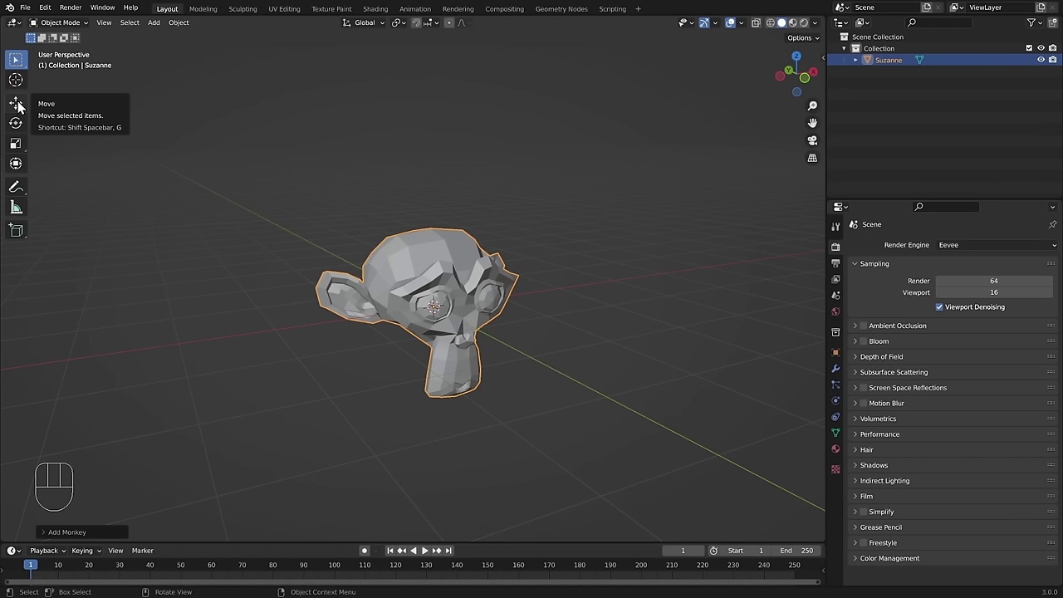
With the Move tool gizmo, shift Suzanne left, closer and higher above the grid
left_click(22, 107)
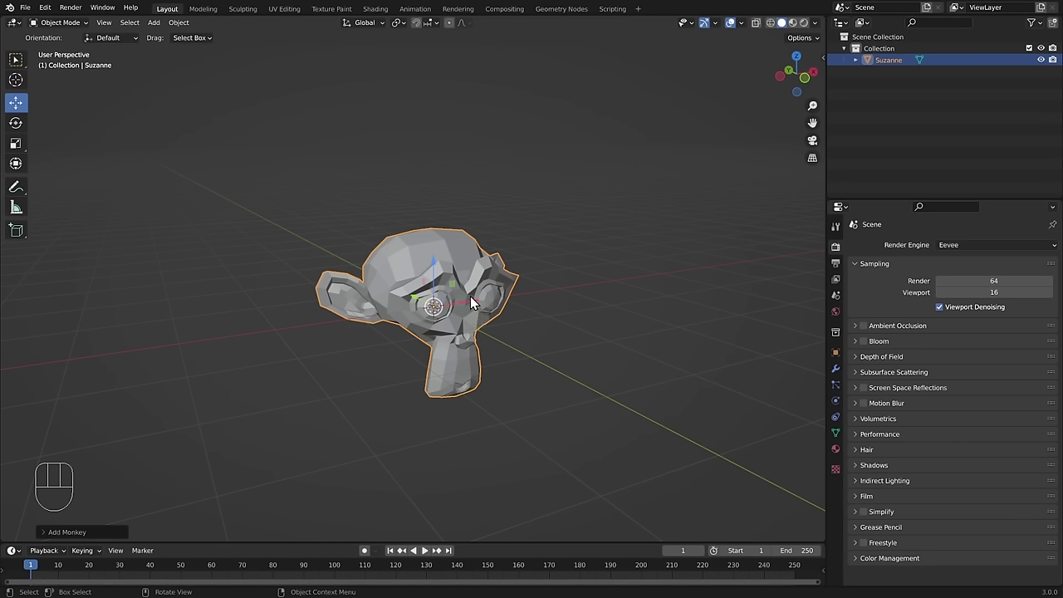
left_click_drag(480, 308, 482, 327)
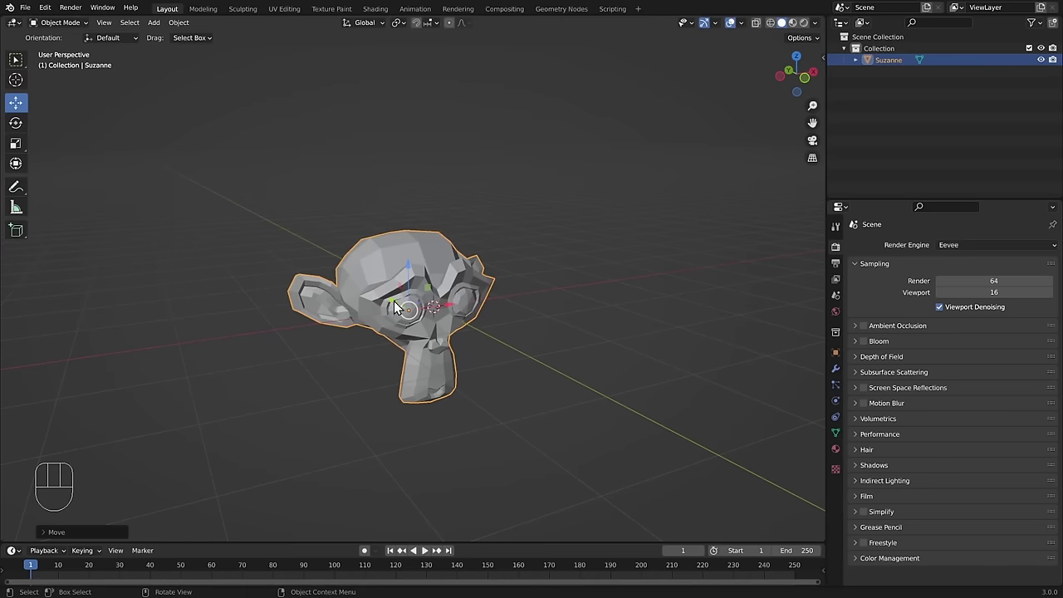
left_click_drag(400, 307, 379, 286)
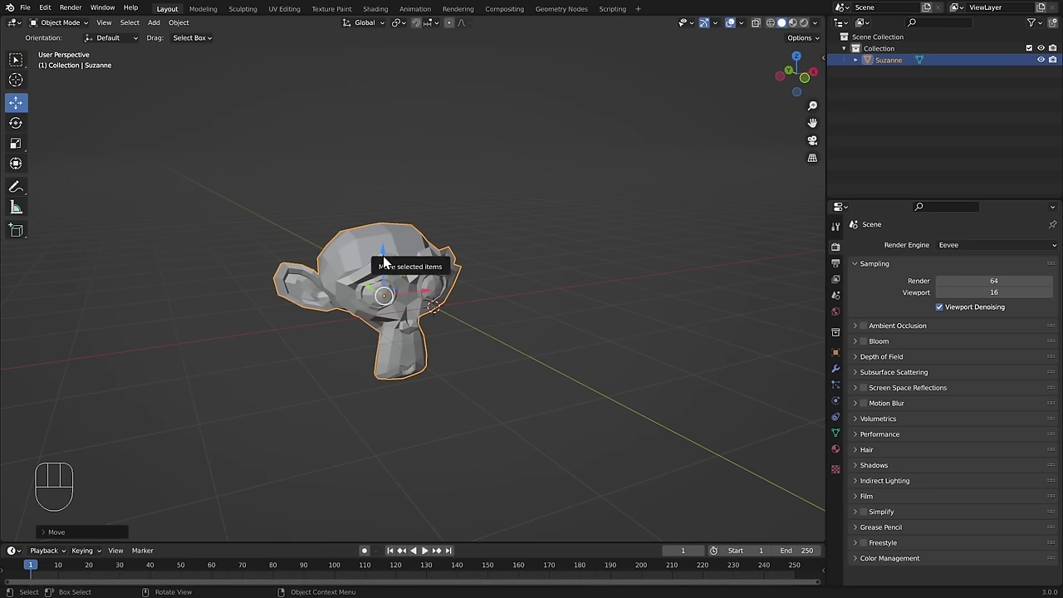
left_click_drag(388, 265, 481, 239)
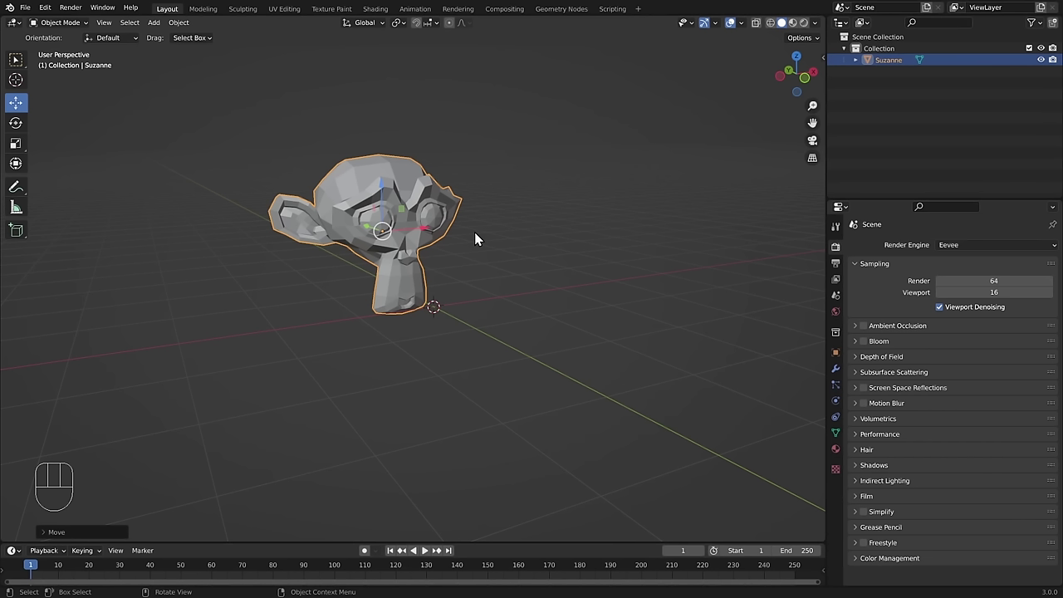
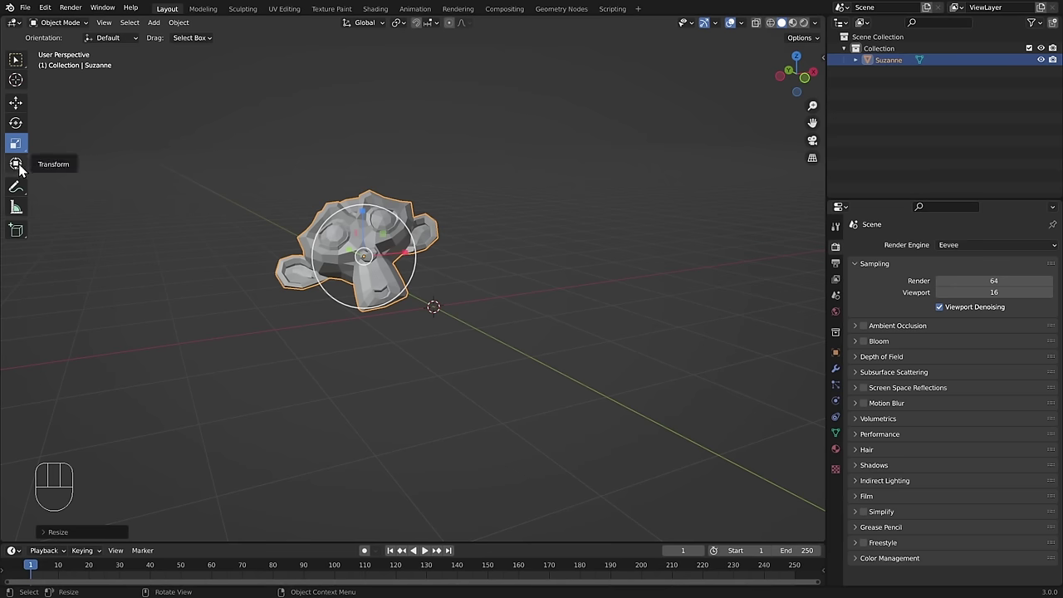
Switch to the Transform tool to get combined move, rotate and scale handles on Suzanne
left_click(18, 167)
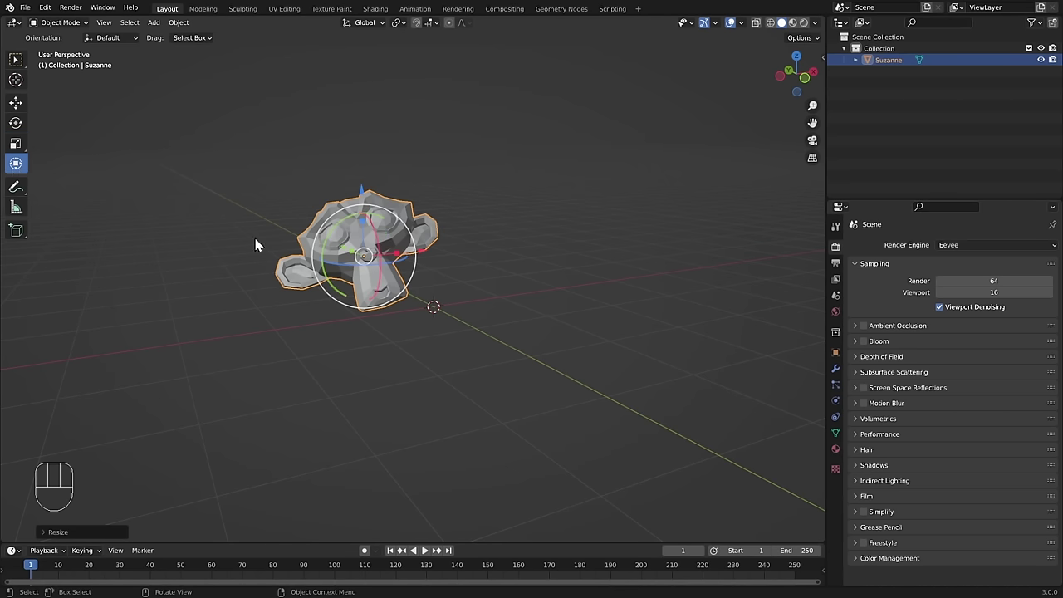
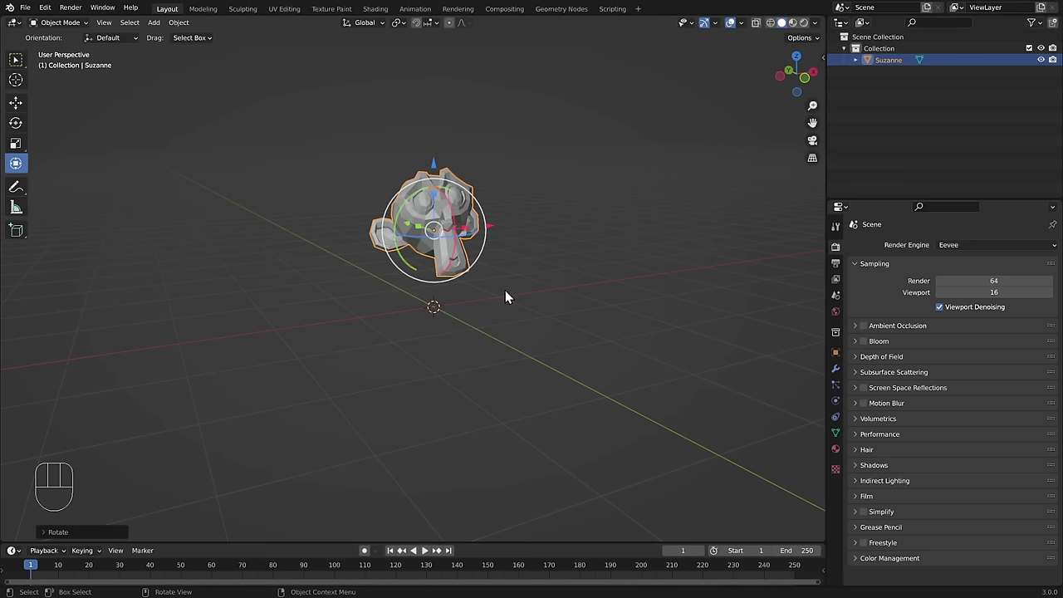
Switch to Select Box and adjust the header select-mode options, leaving Suzanne with a plain outline
left_click(34, 71)
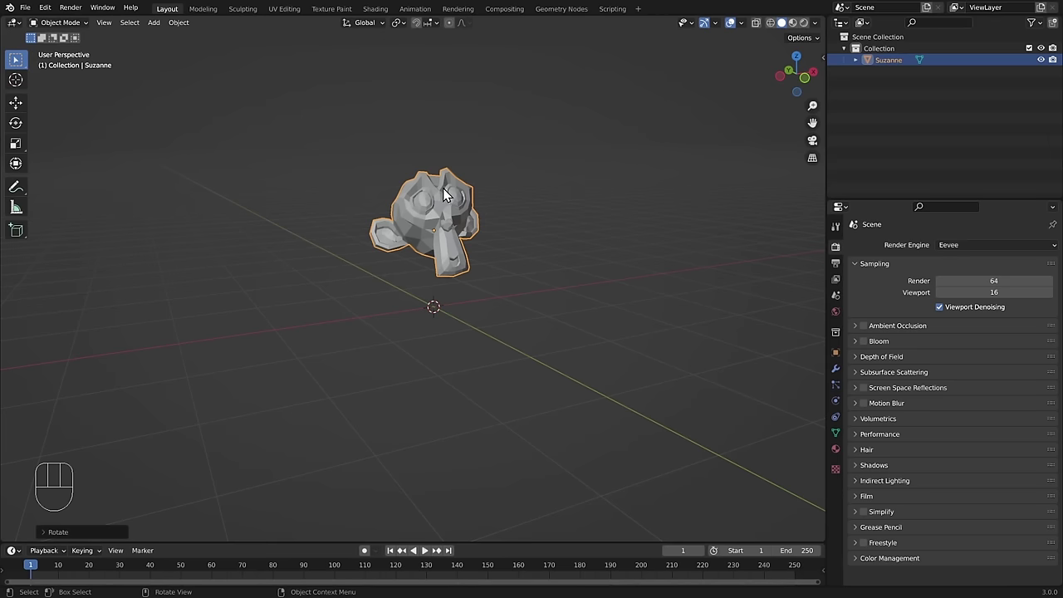
left_click(432, 252)
left_click(610, 229)
left_click(374, 228)
left_click(444, 277)
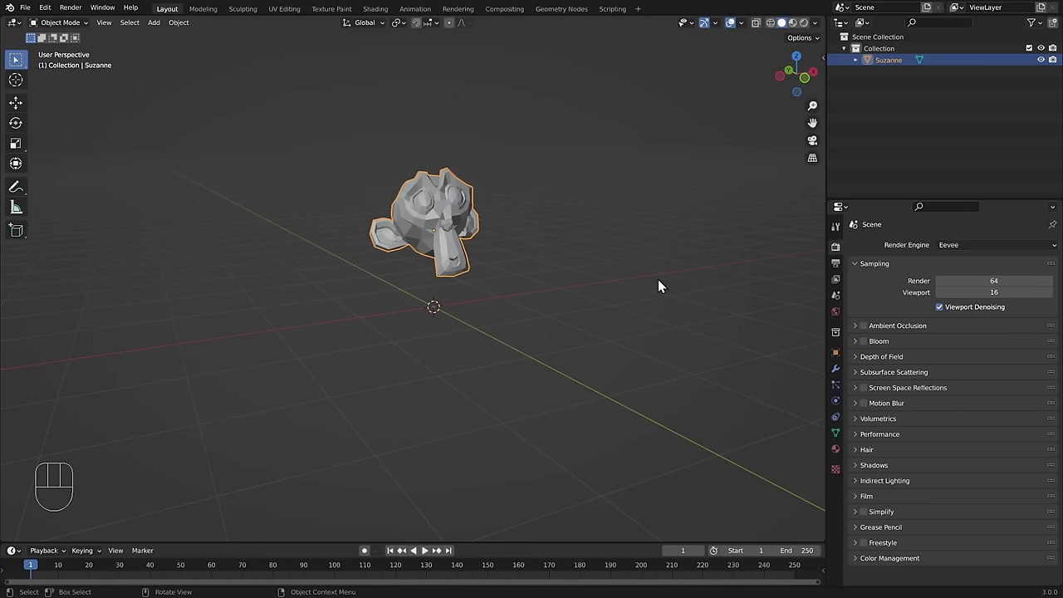
Grab Suzanne with G, move it freely and set it down at a new spot
key("g")
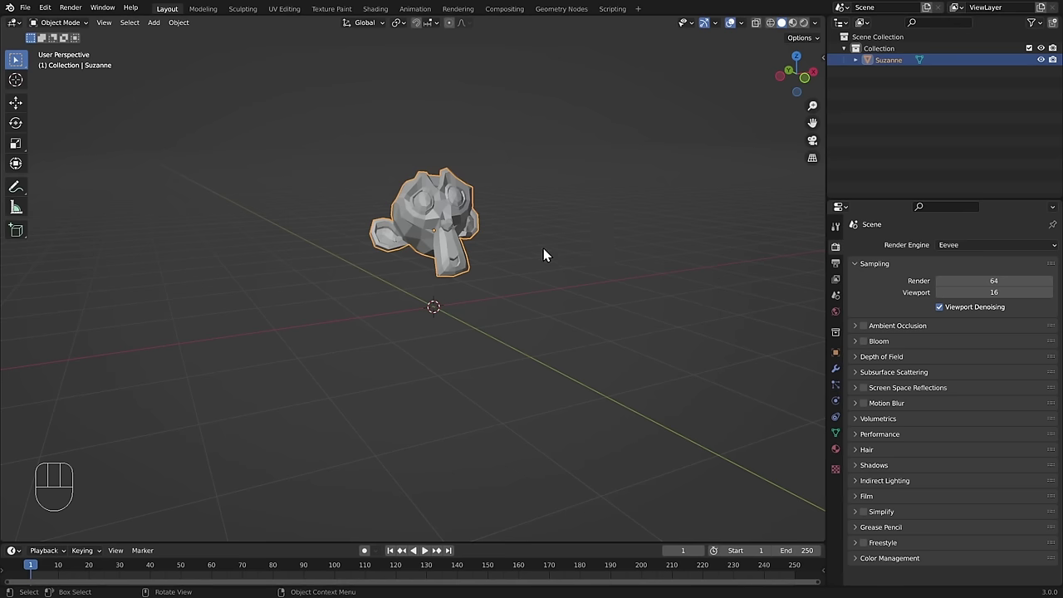
key("g")
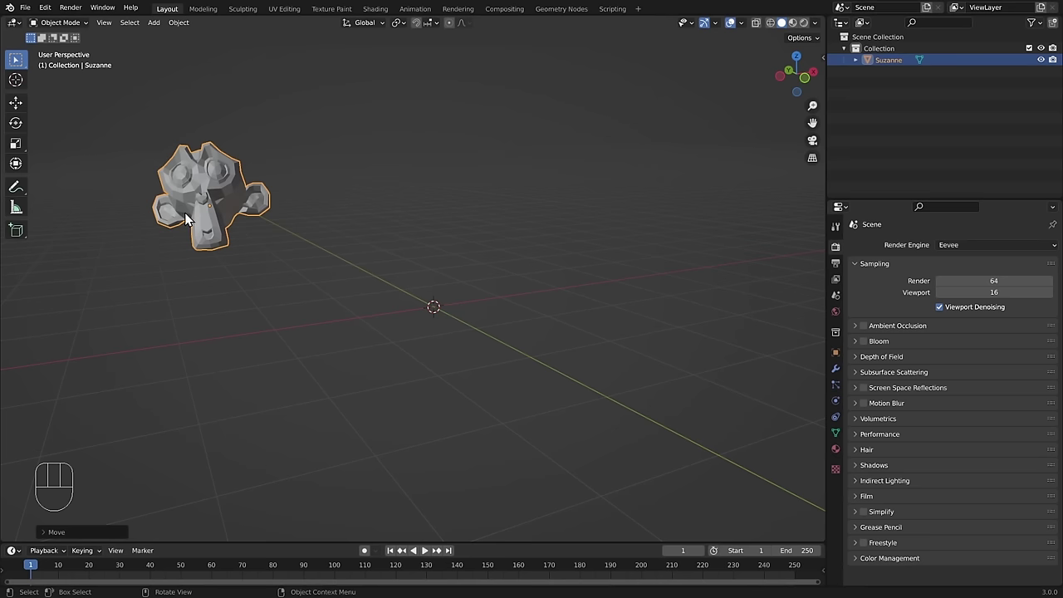
key("g")
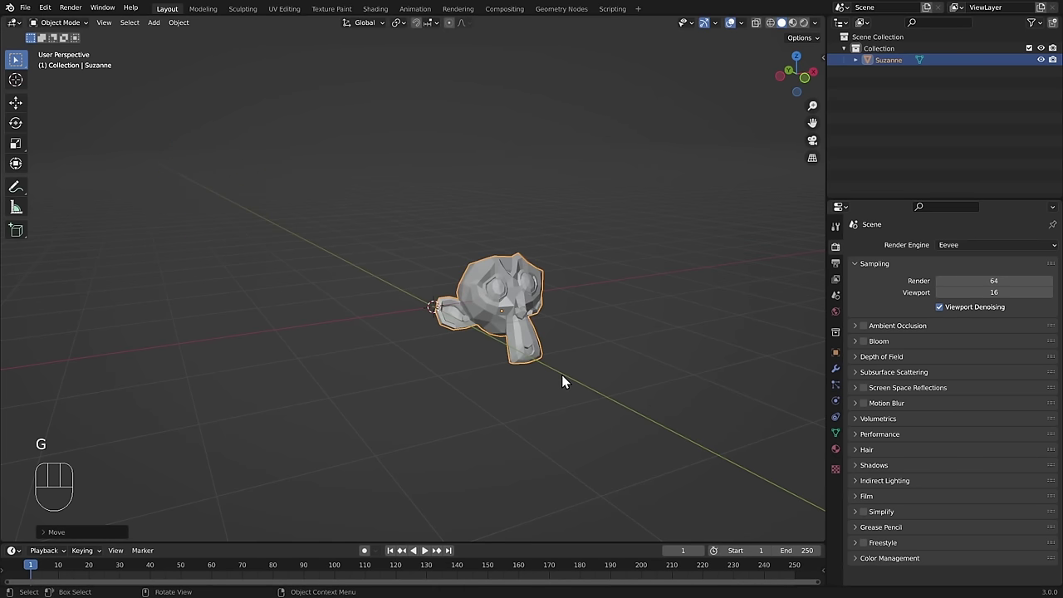
Move Suzanne constrained to the Z axis, then the Y axis, leaving it low left of the origin
key("g")
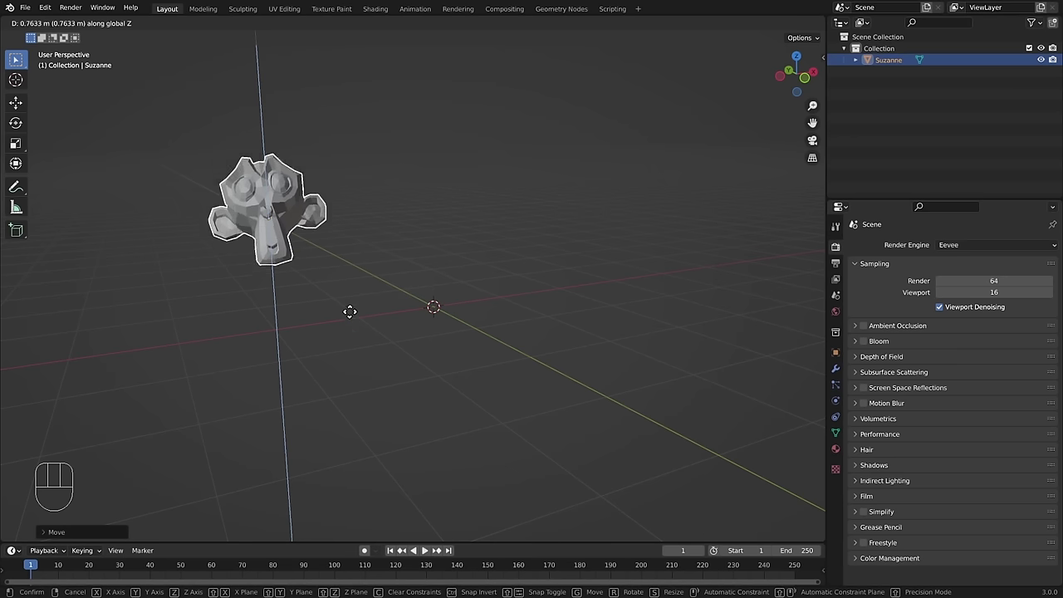
key("g")
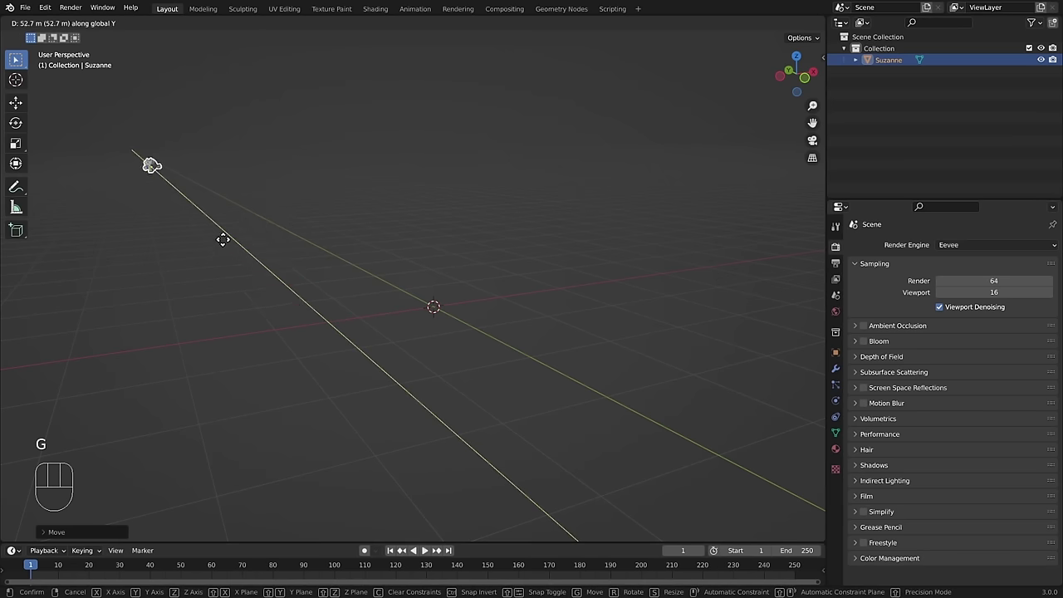
key("g")
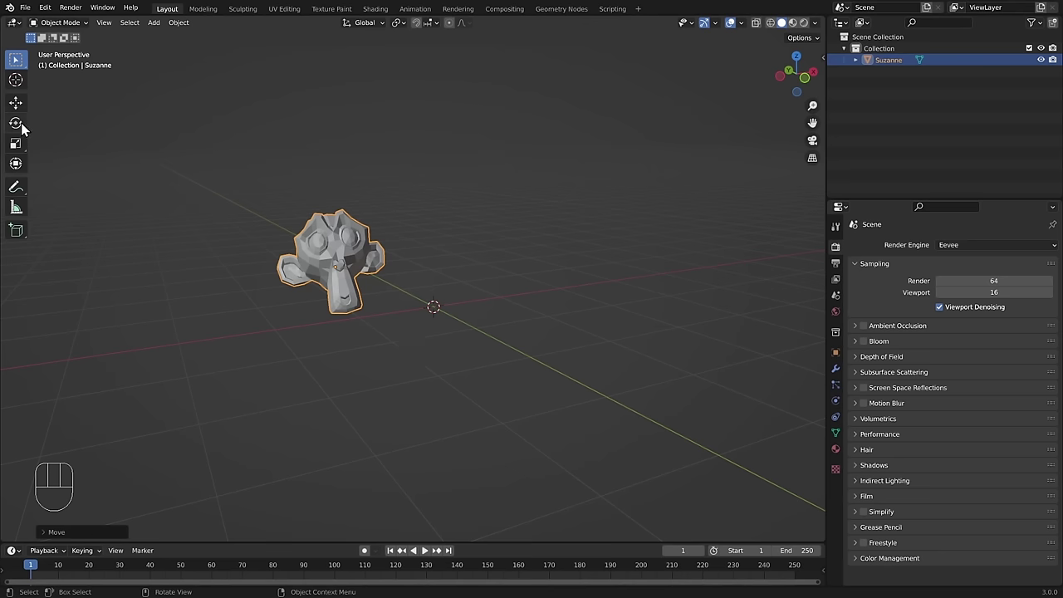
Move, rotate and enlarge Suzanne with G, R and S, shifting it up and to the left
key("g")
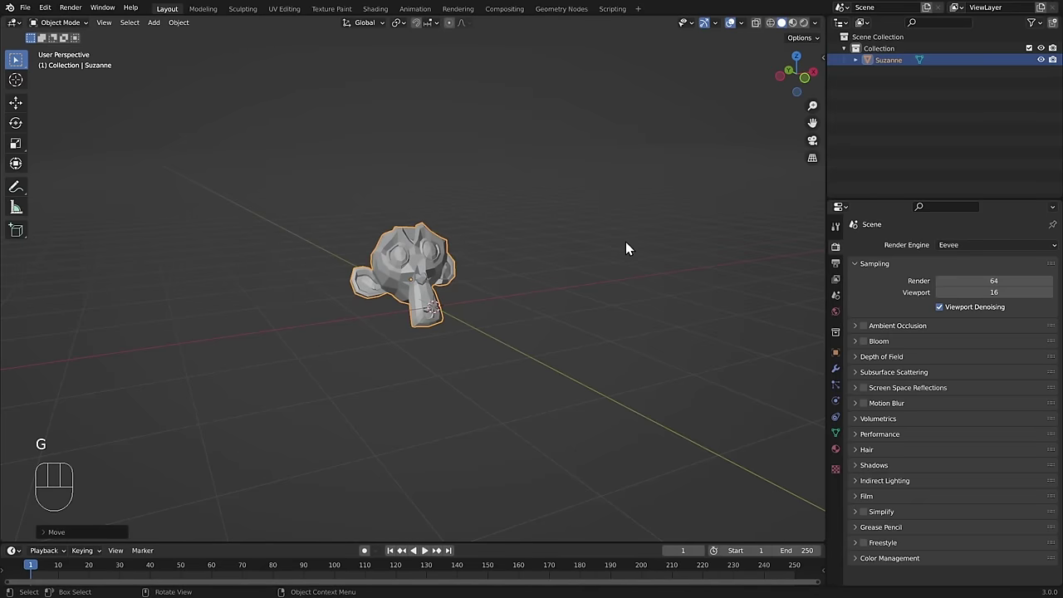
key("r")
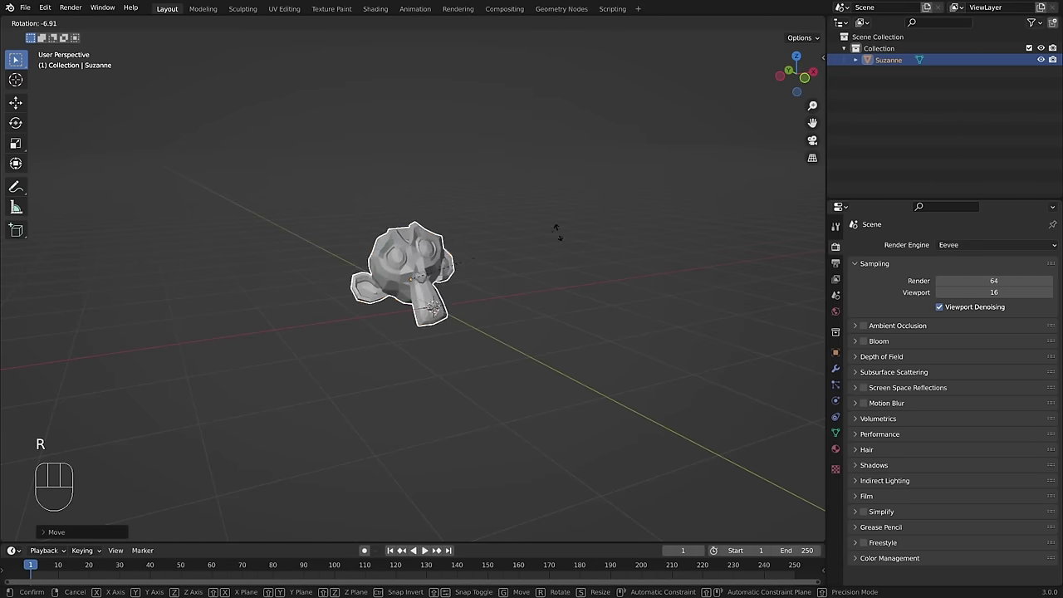
key("s")
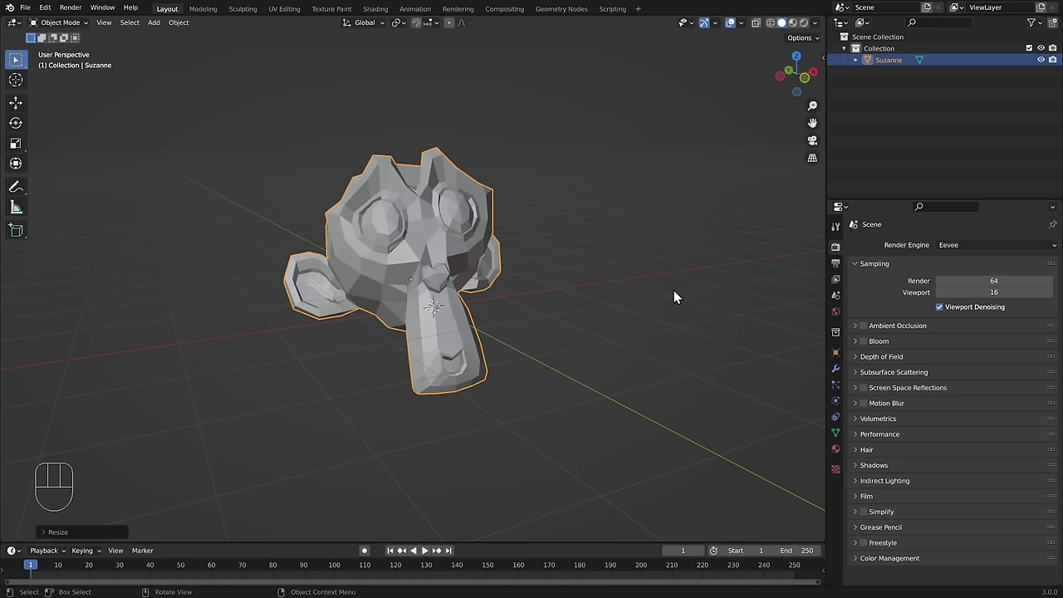
key("g")
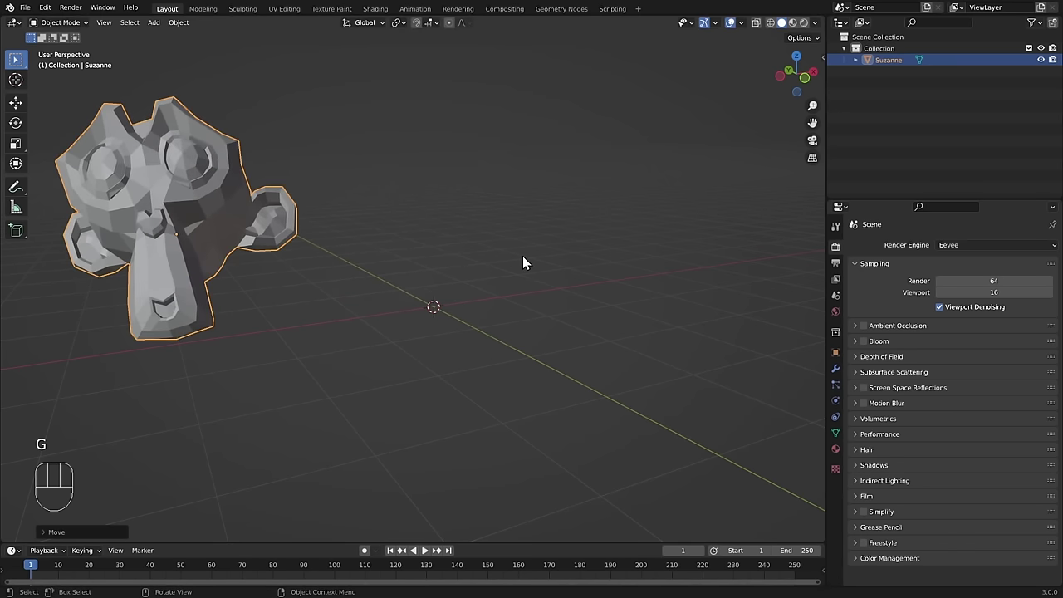
key("r")
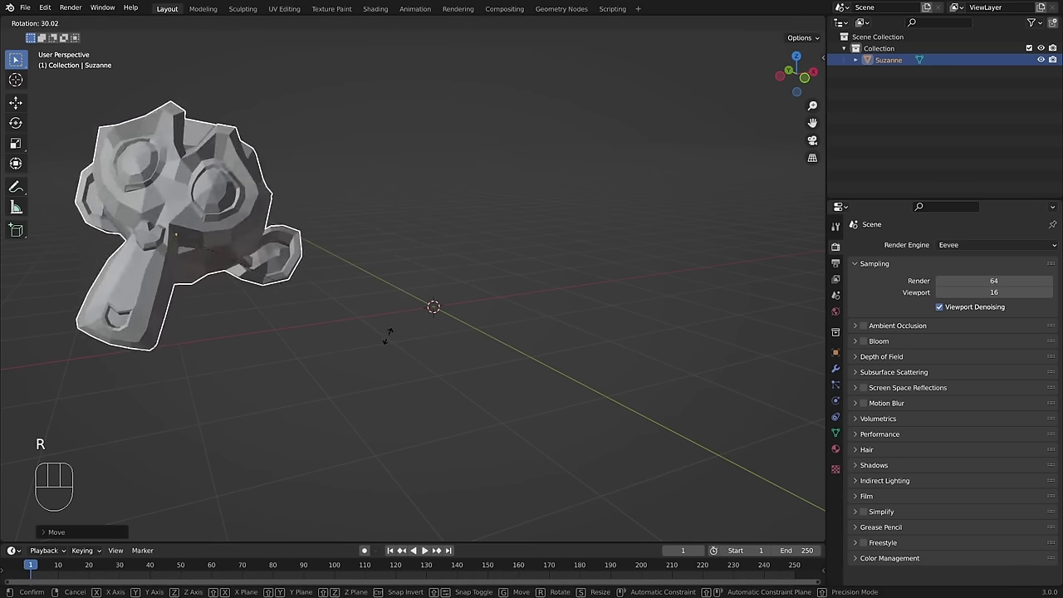
key("s")
key("g")
Keep scaling and rotating Suzanne, ending with a rotation about the global Y axis near the origin
key("s")
key("r")
key("s")
key("r")
key("g")
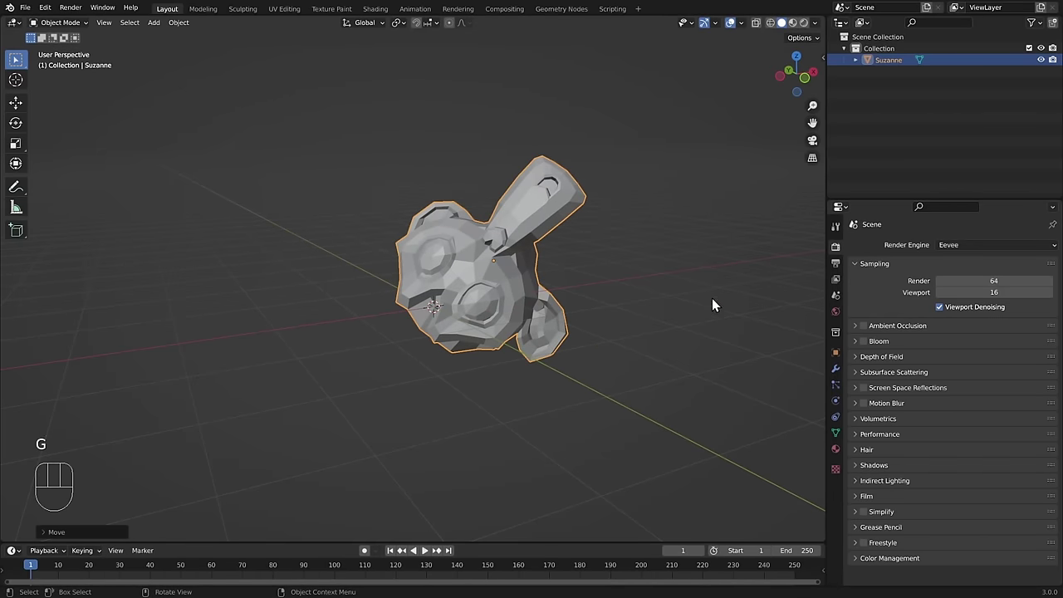
key("s")
key("g")
key("r")
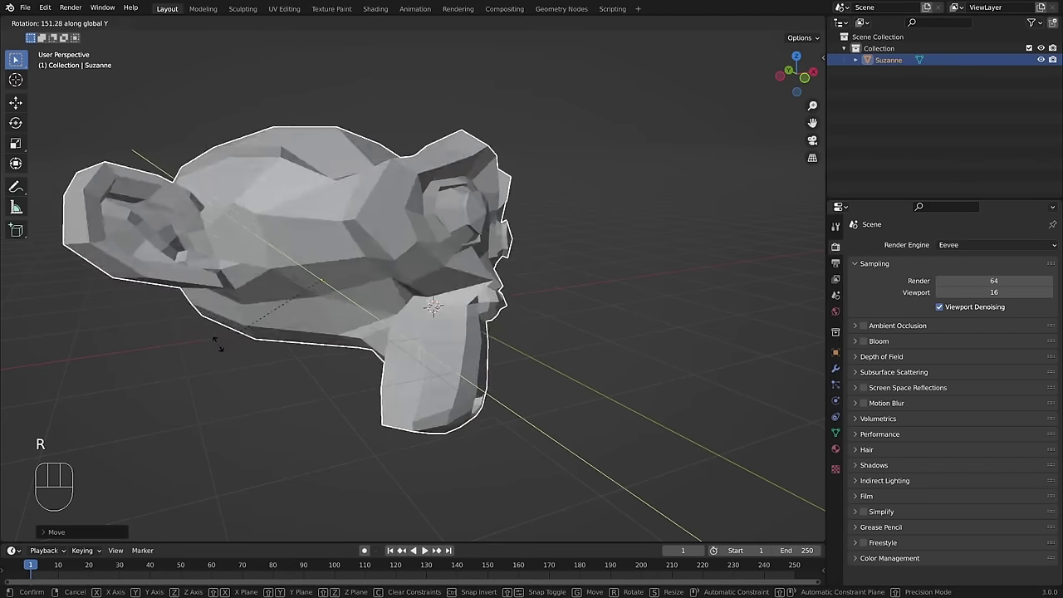